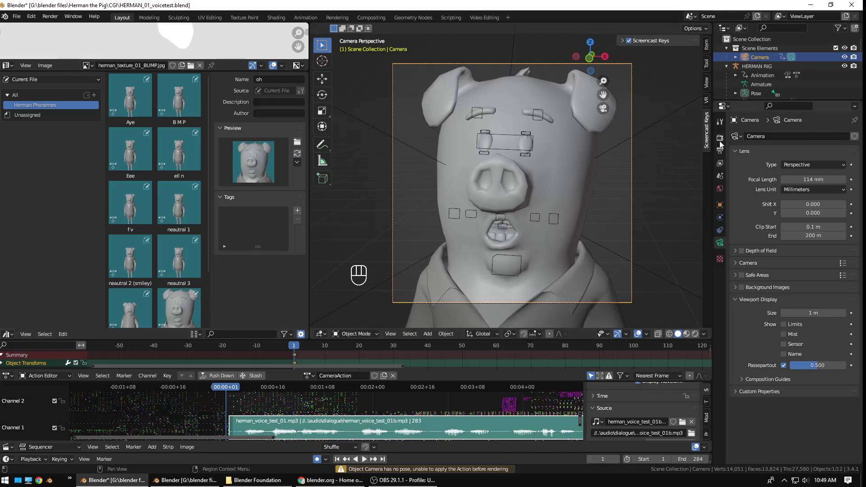
Step: Start rendering the Herman animation from the camera view via Render Animation
left_click(722, 141)
left_click(723, 128)
key("F12")
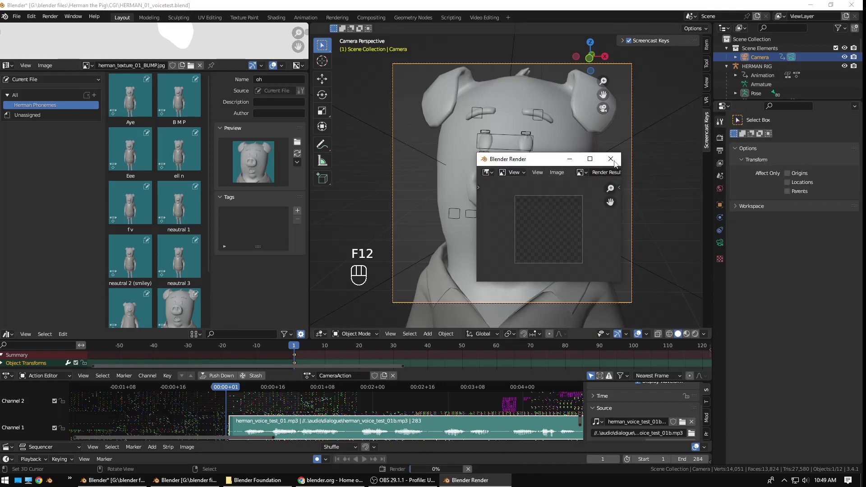
Step: Dismiss the render window and review the 300×300 FFmpeg output settings in Output Properties
left_click(723, 138)
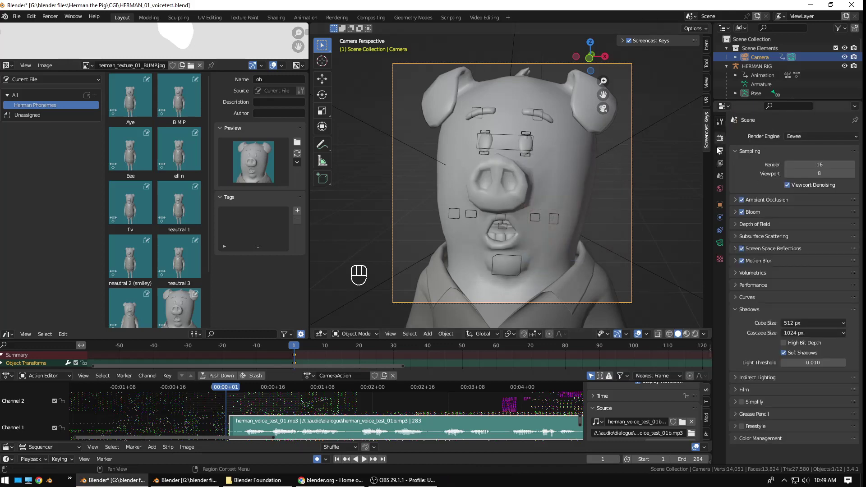
left_click(719, 155)
left_click(818, 169)
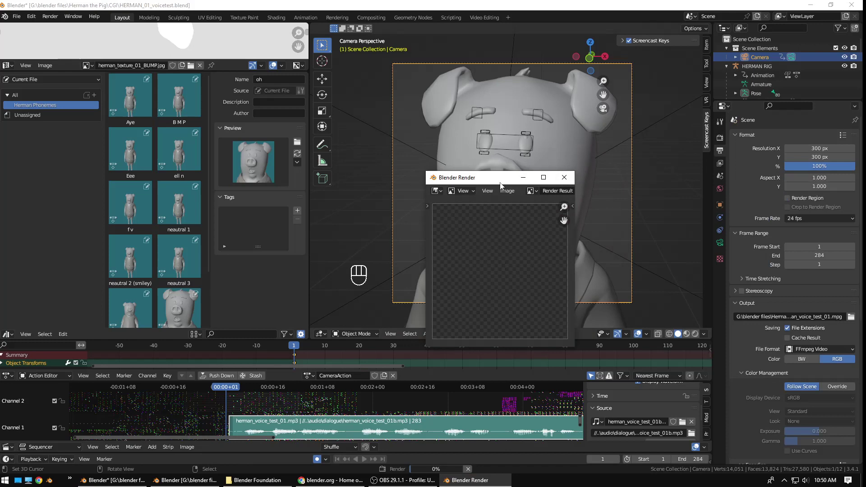